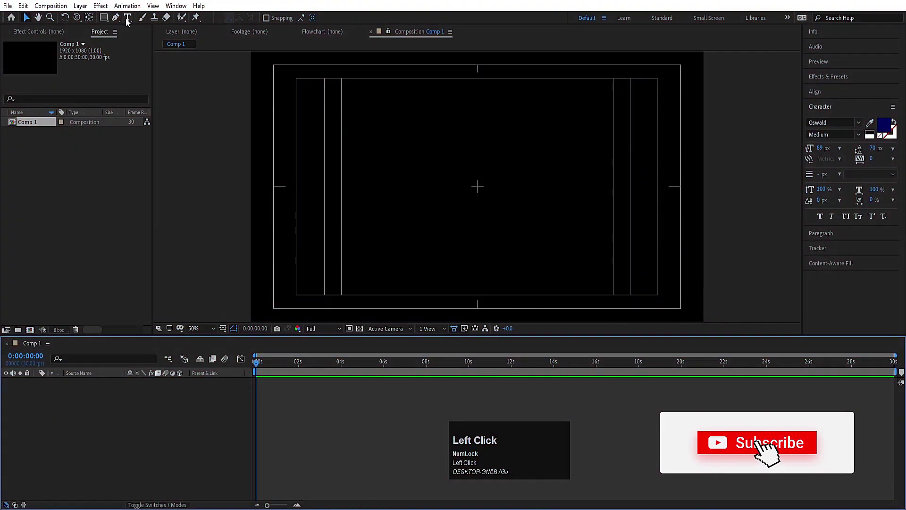
Step: Type the word LET'S into the new text layer and reveal its Scale property
key("shift+l")
key("e")
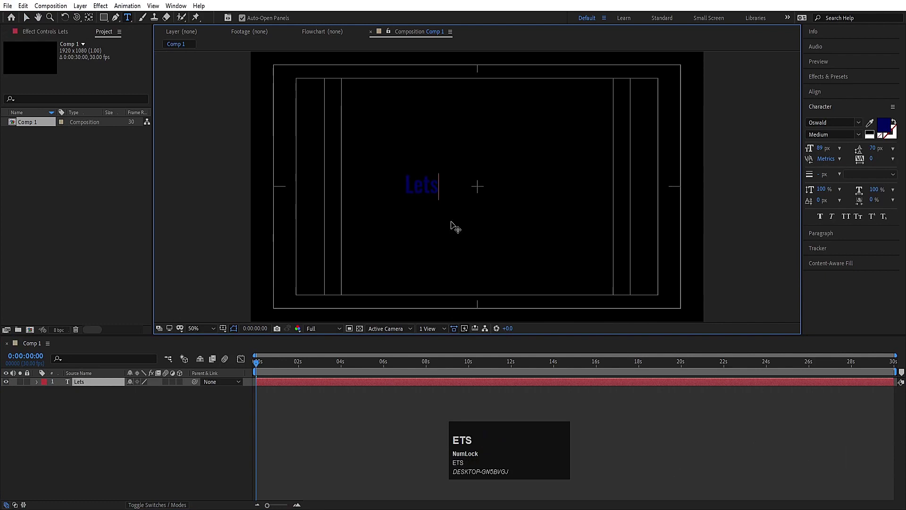
key("ctrl+a")
key("shift+l")
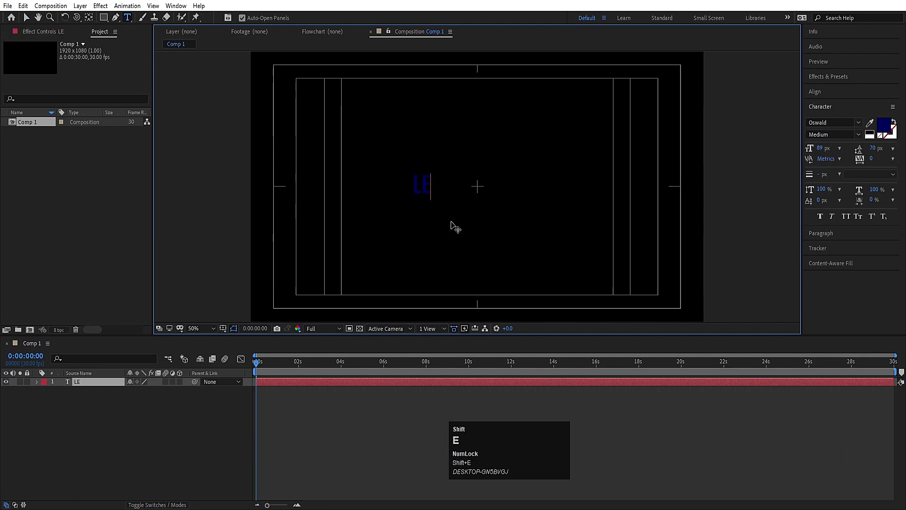
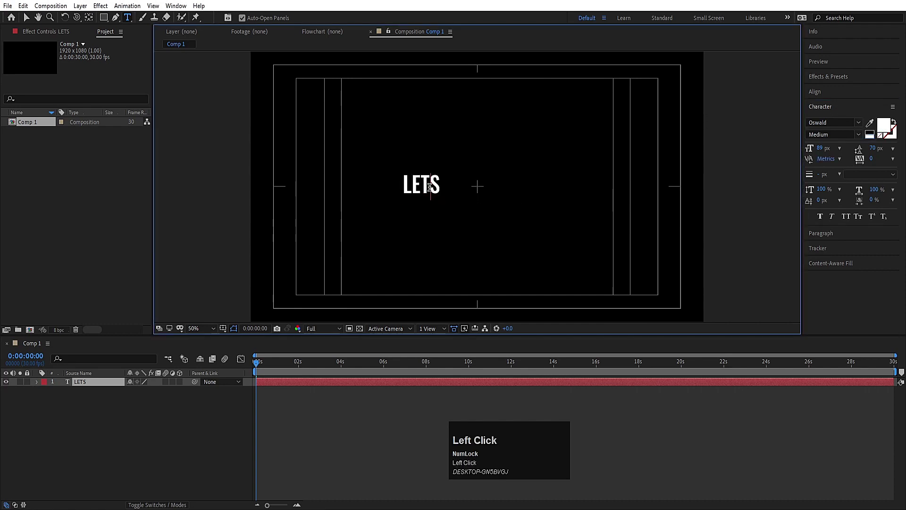
key("'")
left_click(54, 422)
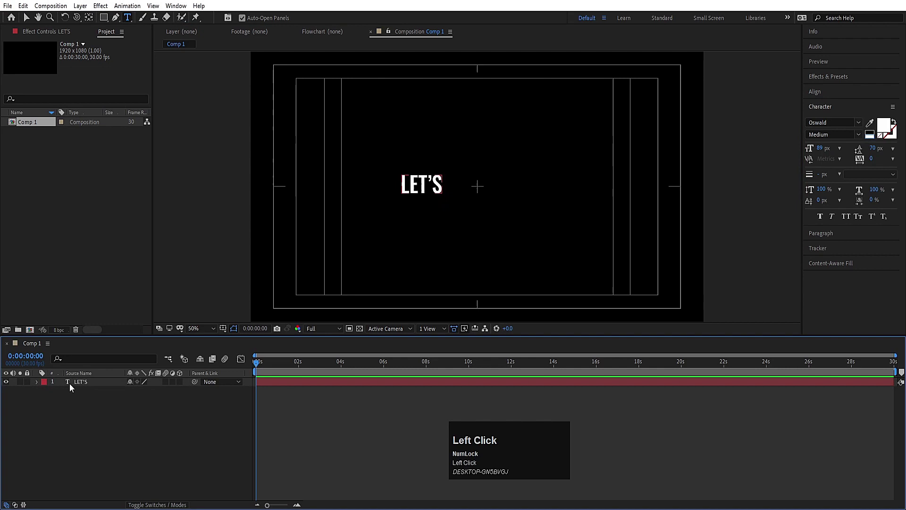
key("ctrl+alt+Home")
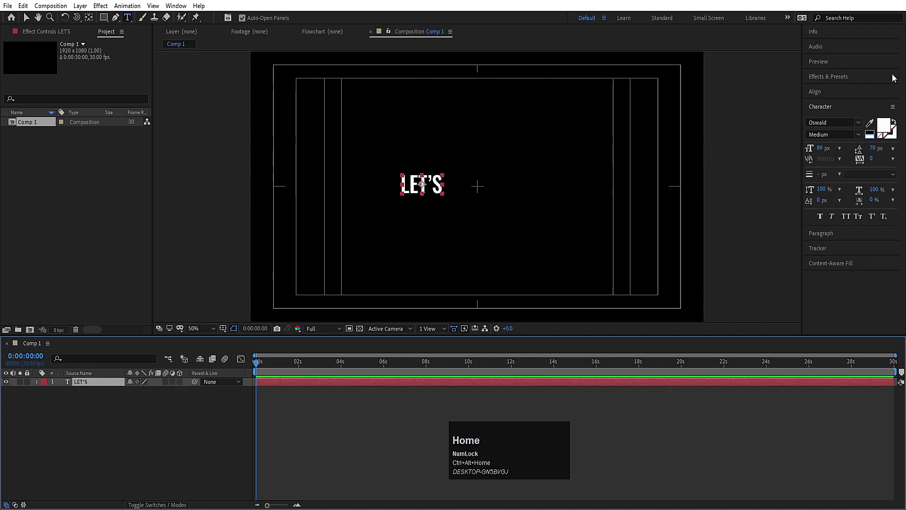
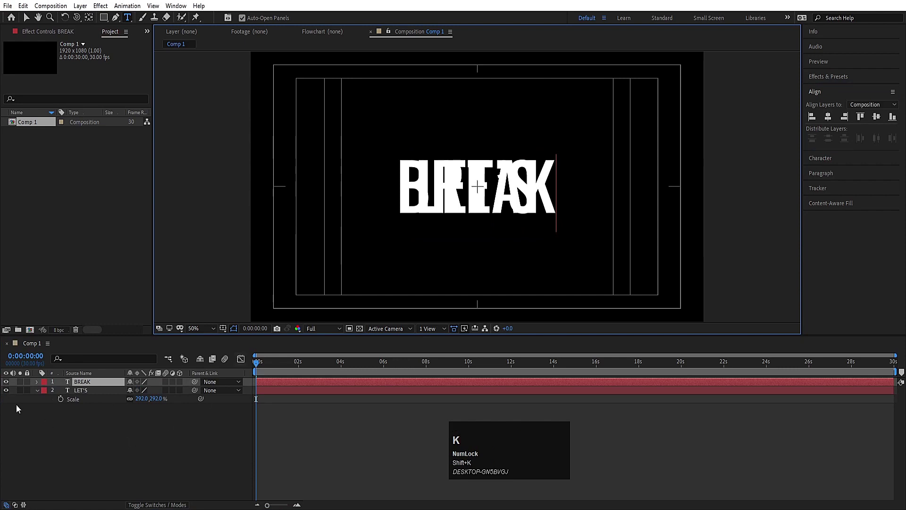
Step: Duplicate the word layer twice and retype the copies as THE and RULES
left_click(9, 396)
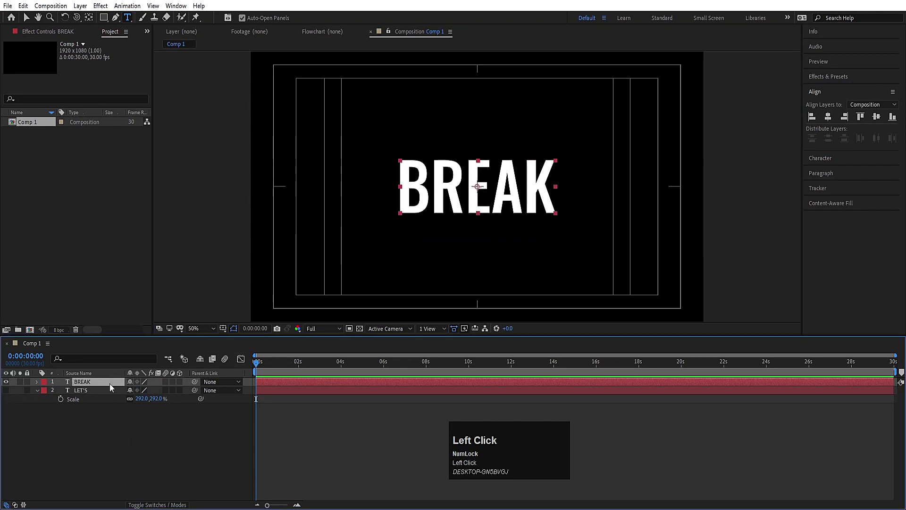
key("ctrl+d")
left_click(8, 393)
key("ctrl+a")
key("shift+t")
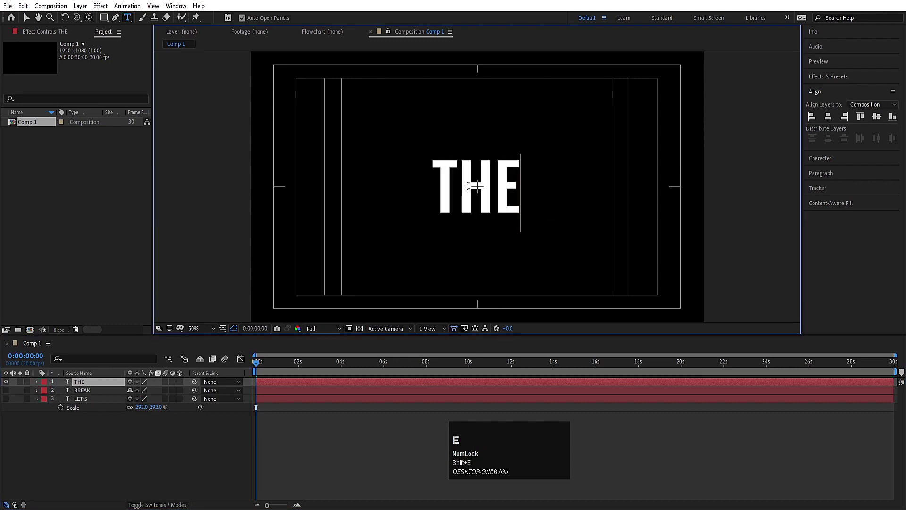
left_click(138, 446)
key("ctrl+d")
left_click(8, 394)
key("ctrl+a")
key("shift+r")
Step: Hide the BREAK, THE and RULES layers so only LET'S remains visible
left_click(113, 465)
key("ctrl+a")
left_click(183, 410)
key("u")
left_click(99, 473)
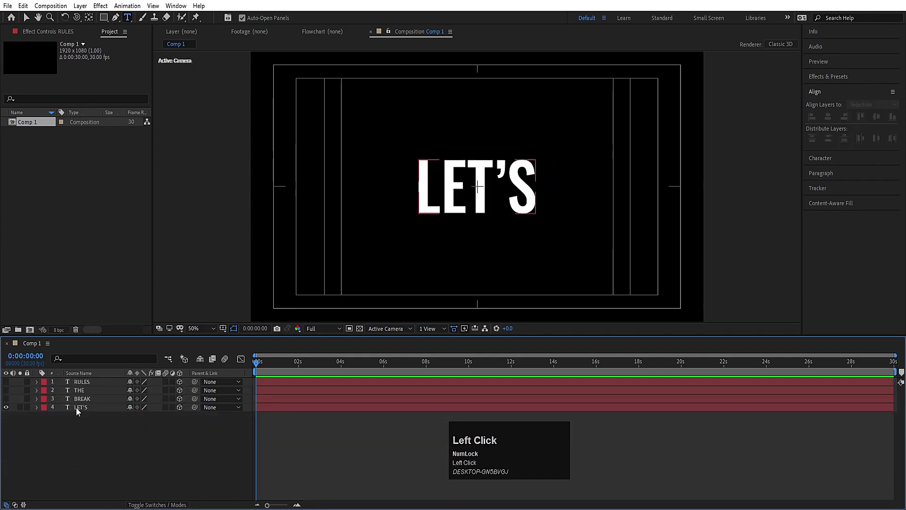
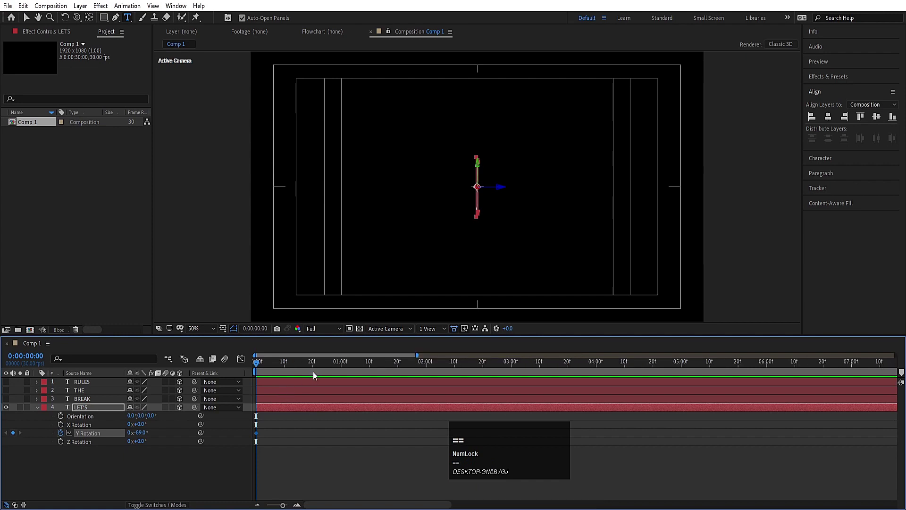
Step: Set LET'S Y Rotation to 0° at frame 20 and add another keyframe at 1:04
left_click(316, 368)
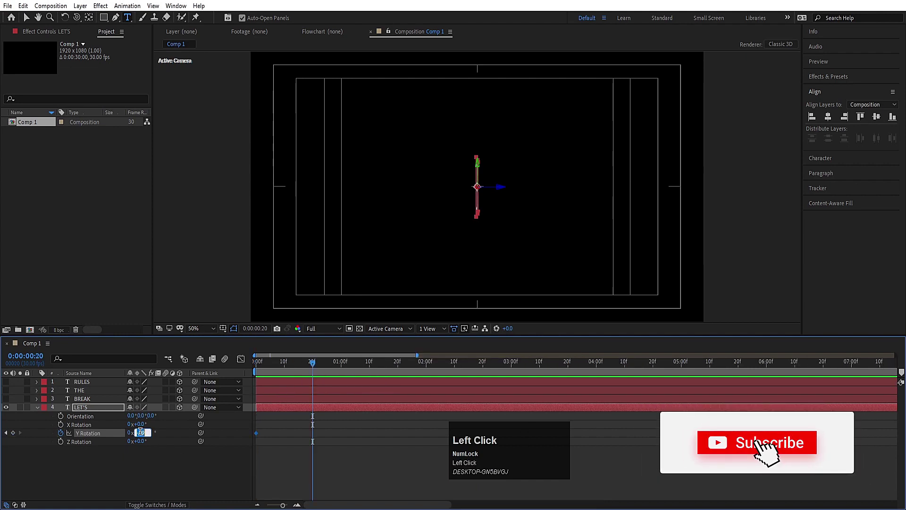
key("Return")
left_click(281, 363)
key("space")
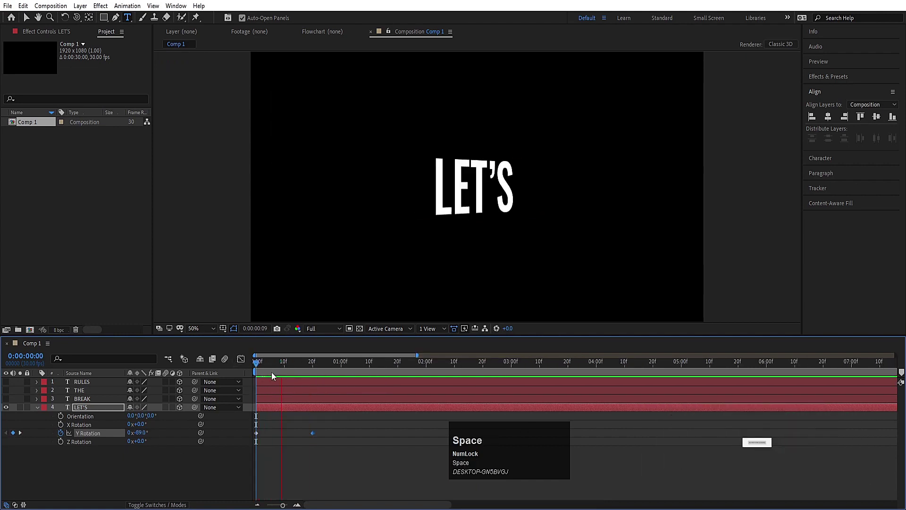
left_click(334, 363)
key("space")
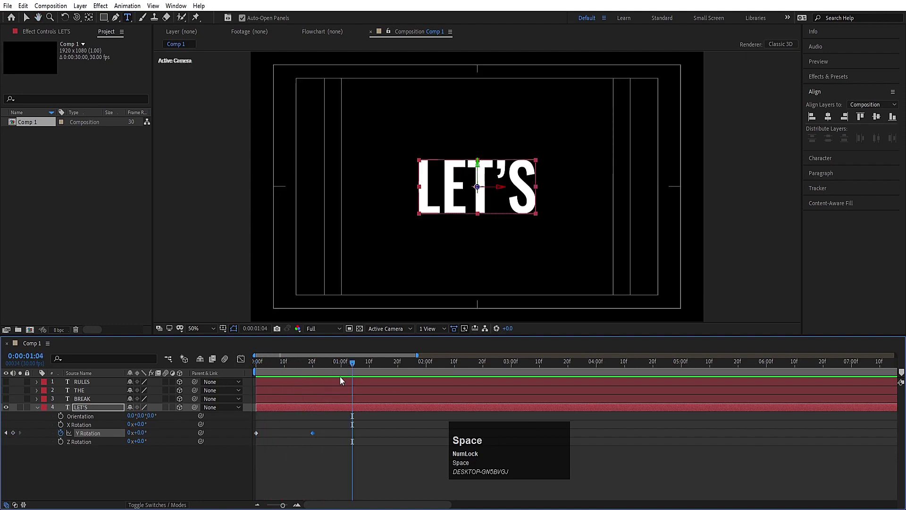
left_click(338, 407)
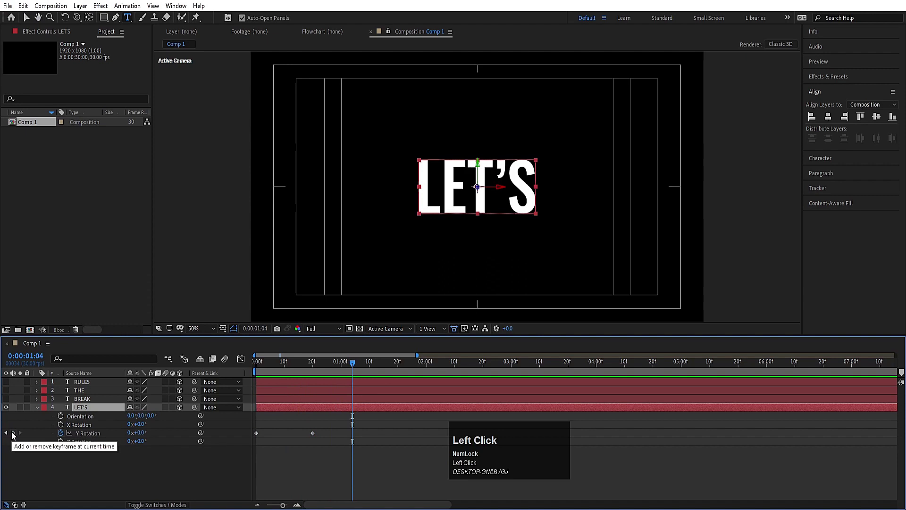
Step: Edit a later Y Rotation value, then return to the first keyframe at the start
left_click(15, 436)
key("space")
left_click(139, 434)
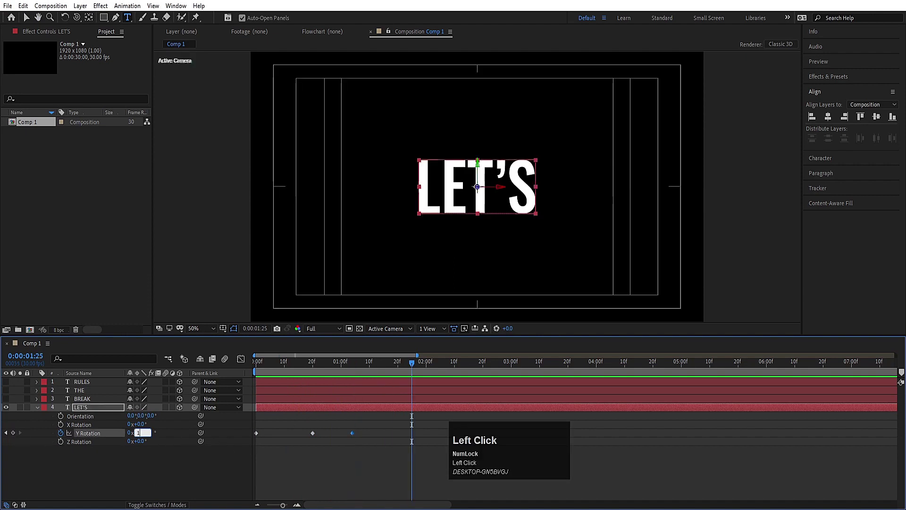
key("Return")
key("j")
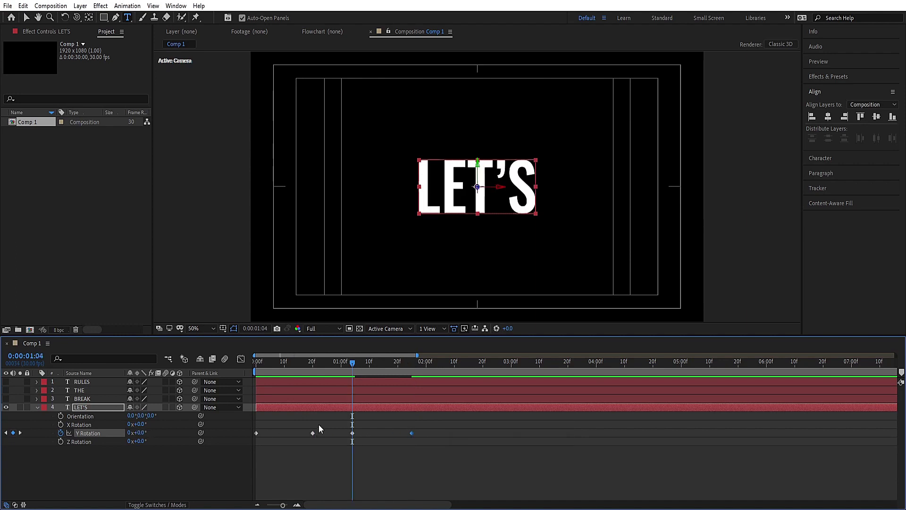
type("jj")
left_click(324, 421)
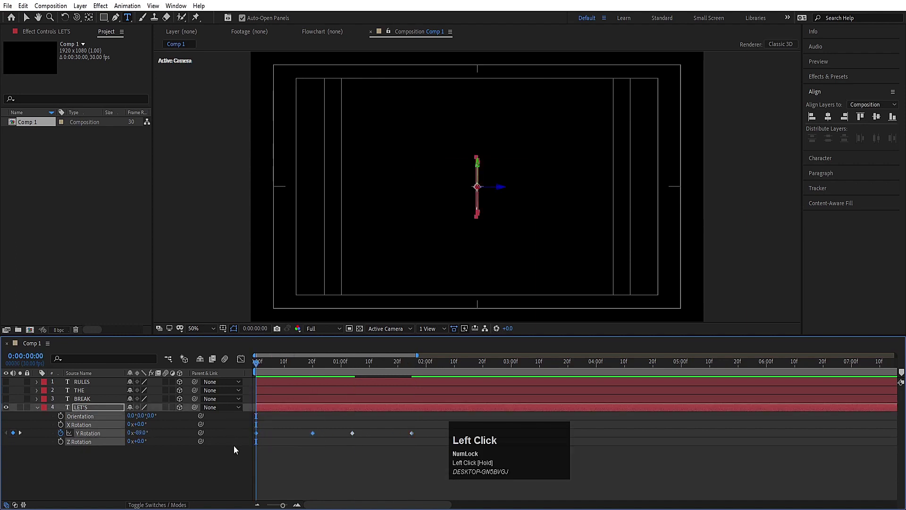
key("F9")
Step: Easy Ease the rotation keyframes and shape the speed graph so the flip starts fast then slows
left_click(244, 362)
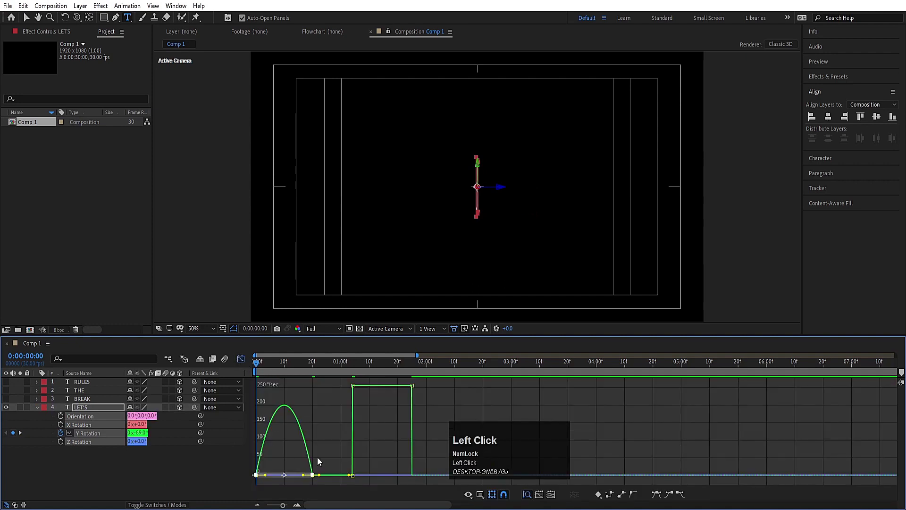
key("space")
left_click(272, 469)
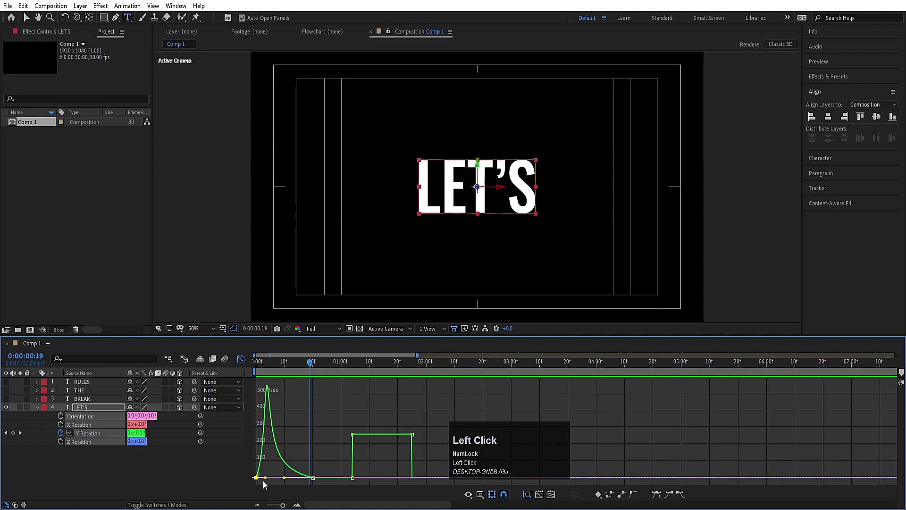
left_click_drag(273, 480, 263, 362)
key("space")
left_click_drag(240, 359, 415, 447)
key("F9")
left_click(437, 438)
key("space")
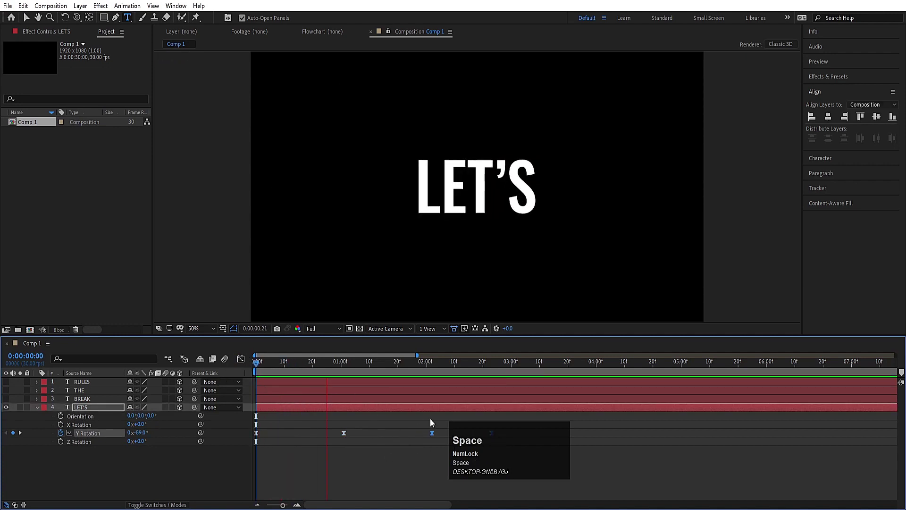
Step: Add a later Y Rotation keyframe spinning LET'S on toward 180° and tune its speed curve
left_click(484, 447)
key("space")
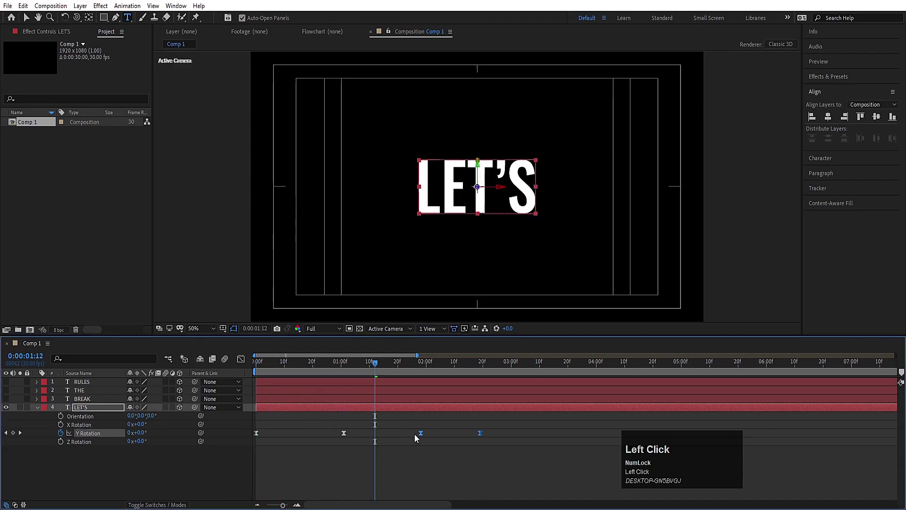
left_click_drag(399, 439, 411, 451)
key("space")
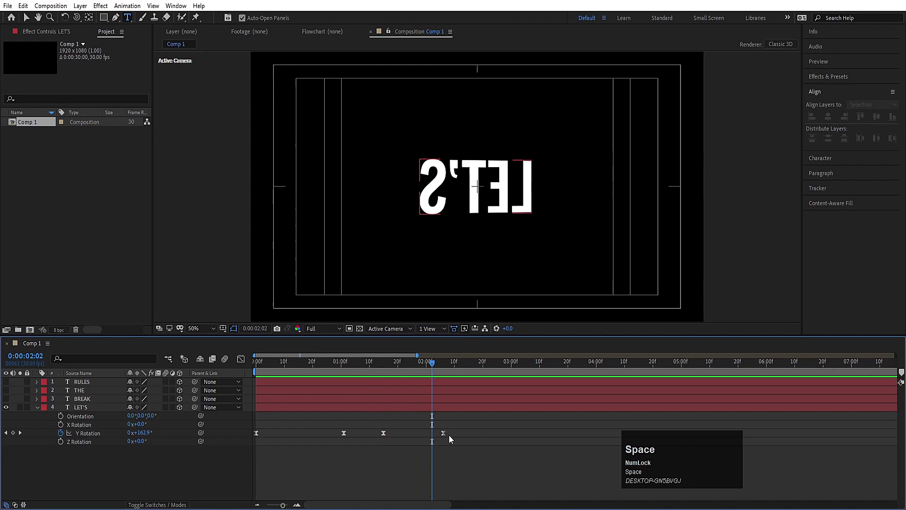
left_click_drag(446, 435, 470, 438)
key("j")
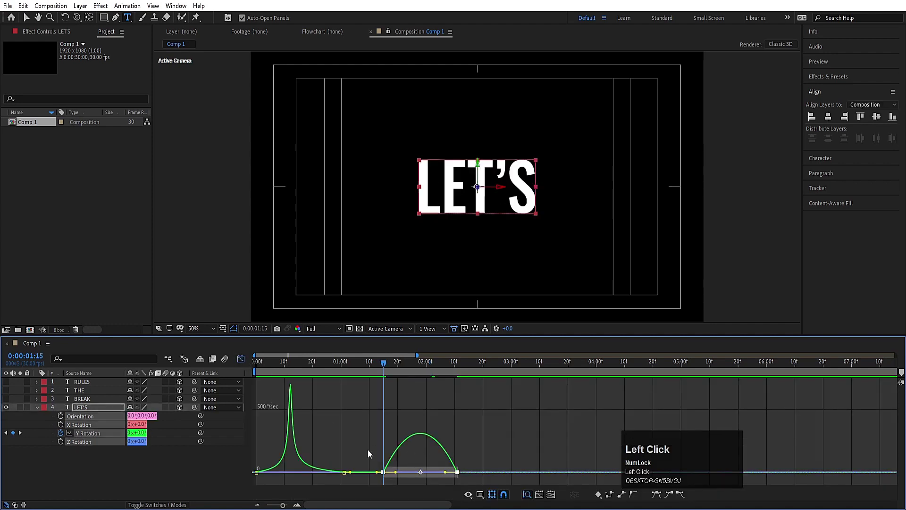
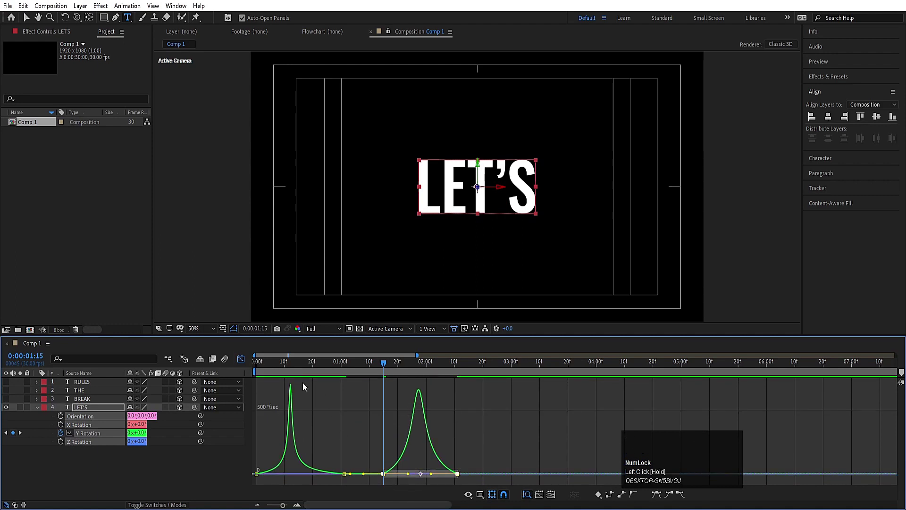
Step: Unhide BREAK, parent it to LET'S and trim its in-point to where LET'S finishes
key("space")
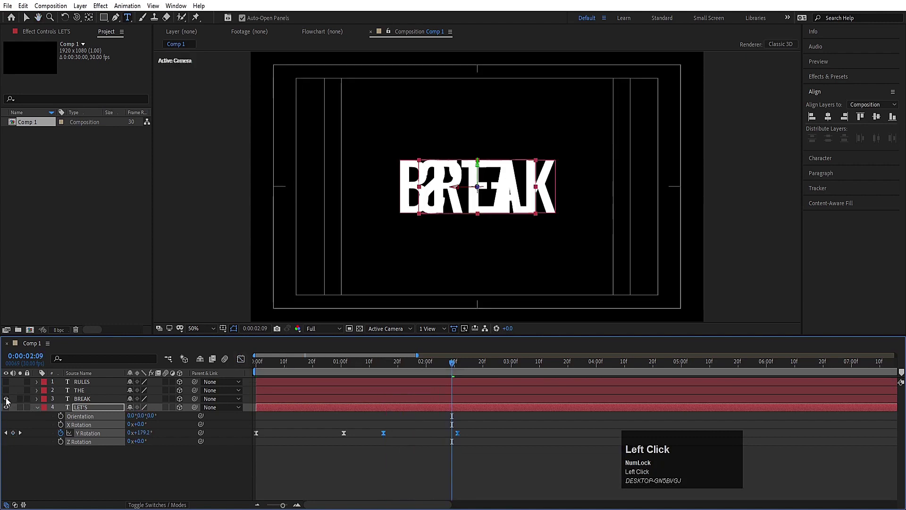
left_click(447, 372)
left_click(82, 402)
key("[")
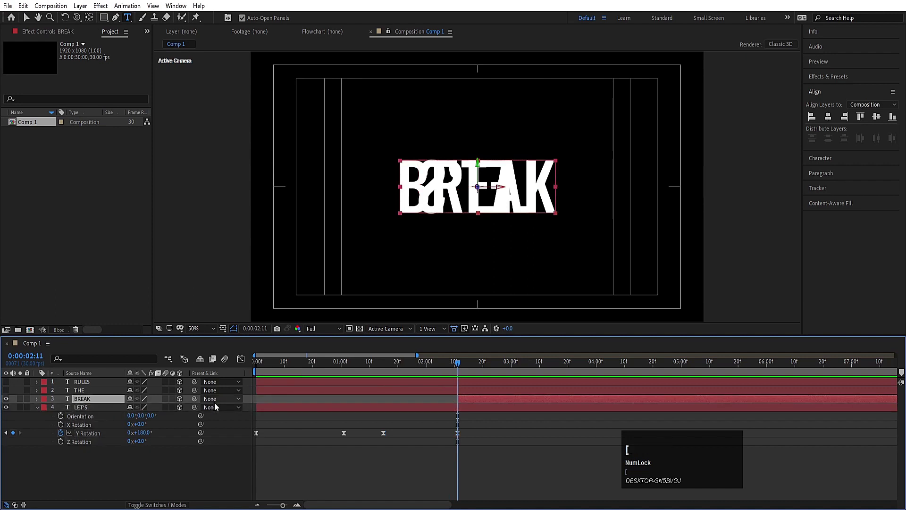
left_click(199, 403)
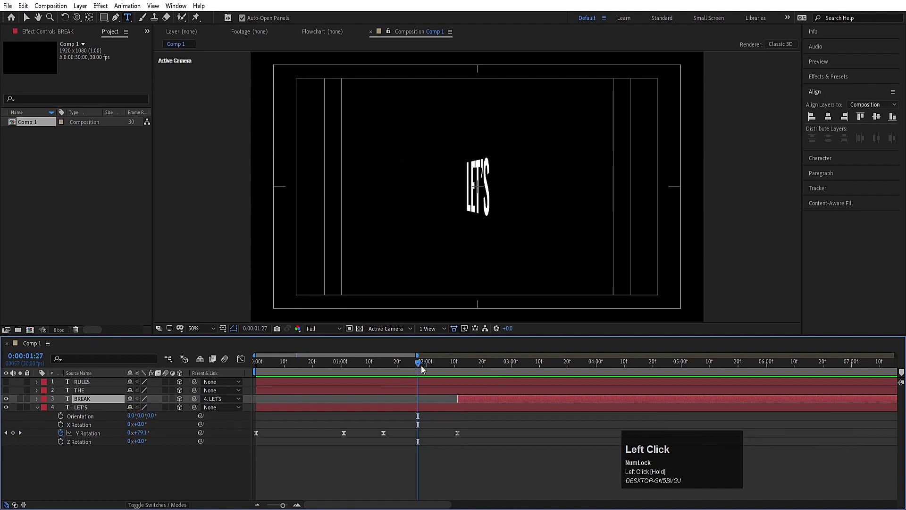
key("Page_Down")
key("p")
key("[")
left_click(430, 420)
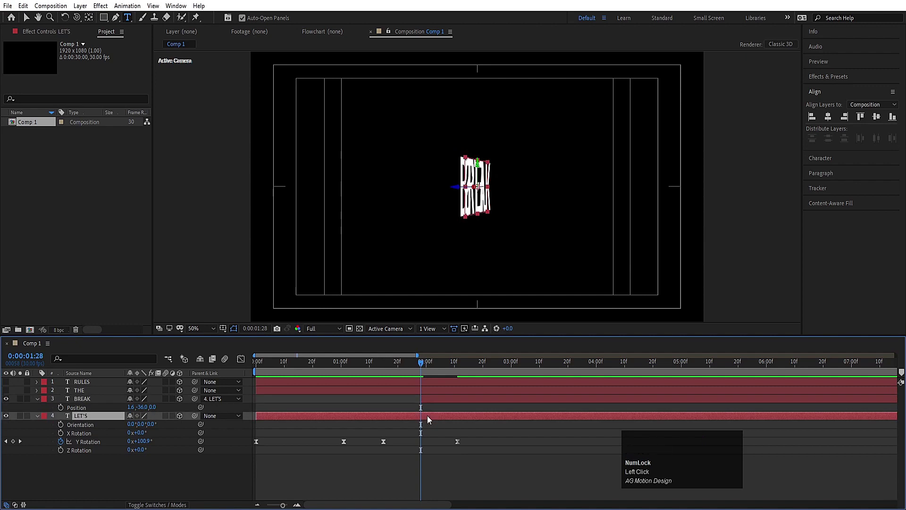
key("alt+]")
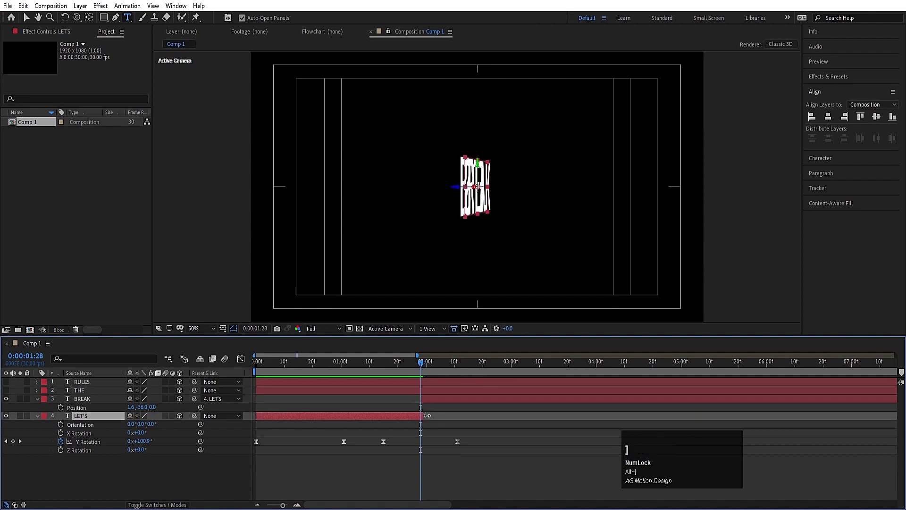
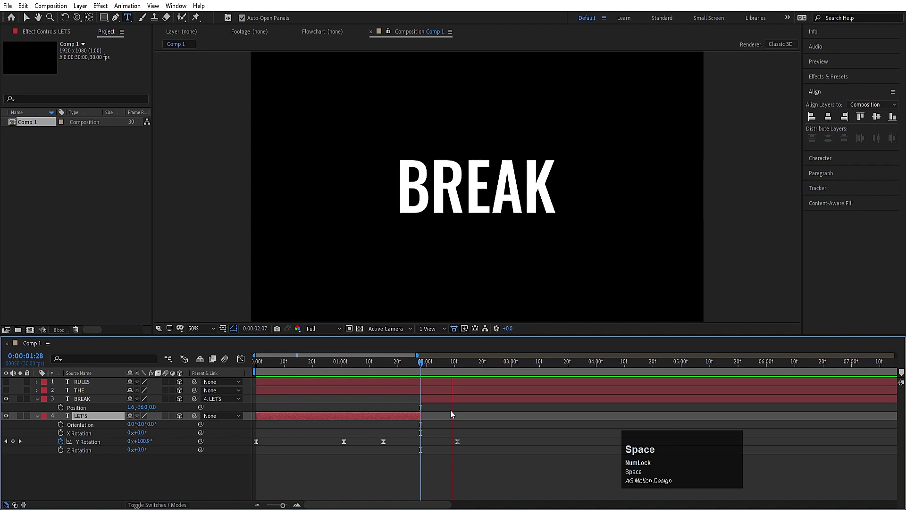
Step: Copy the Y Rotation keyframes onto BREAK so it flips from 180° to 0°
left_click(462, 447)
key("ctrl+c")
left_click(111, 402)
key("space")
key("ctrl+v")
key("u")
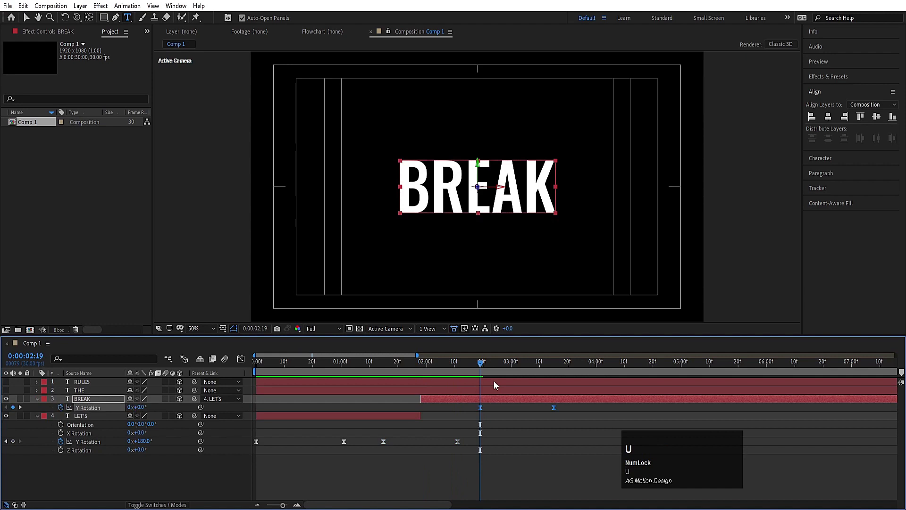
key("space")
Step: Trim THE's in-point to where BREAK lands and pick-whip its Parent to BREAK
left_click_drag(487, 367, 98, 396)
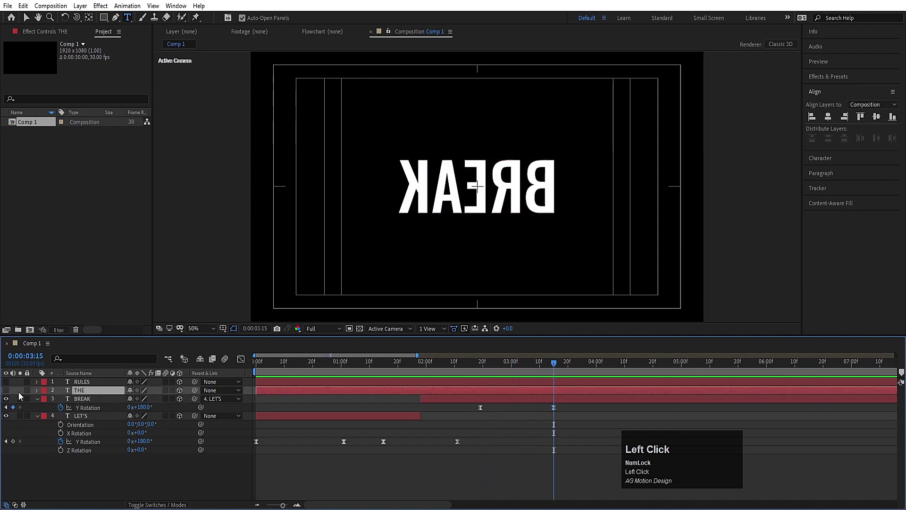
key("[")
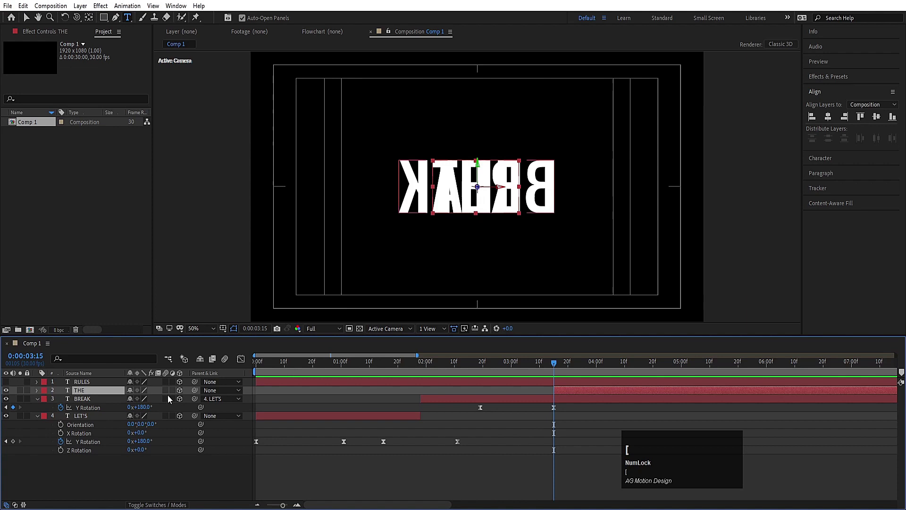
left_click_drag(196, 391, 520, 369)
key("-")
key("Page_Down")
key("Page_Up")
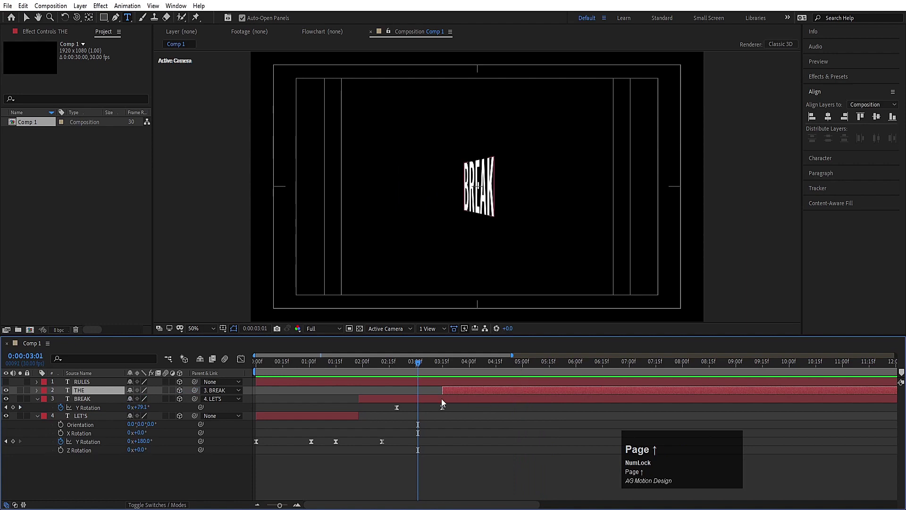
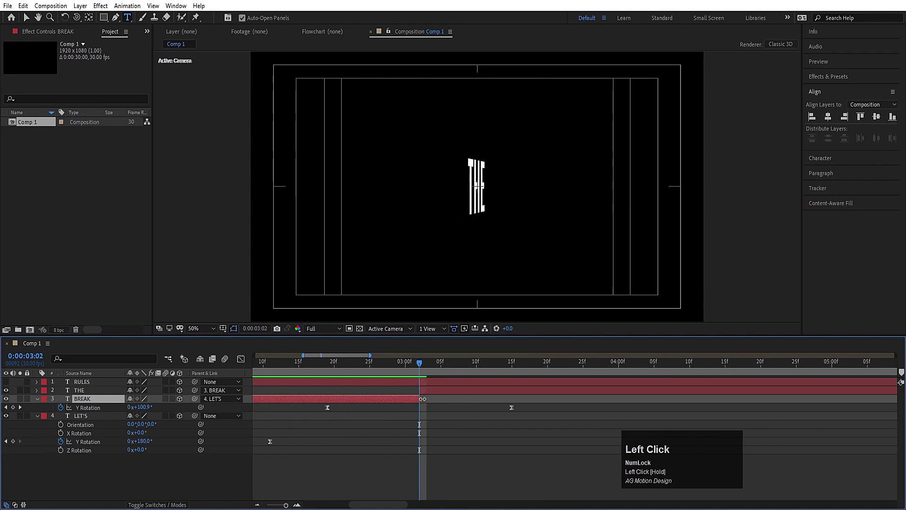
Step: Paste the Y Rotation keyframes onto THE so it flips from 180° to 0° by 3:24
left_click(398, 369)
key("space")
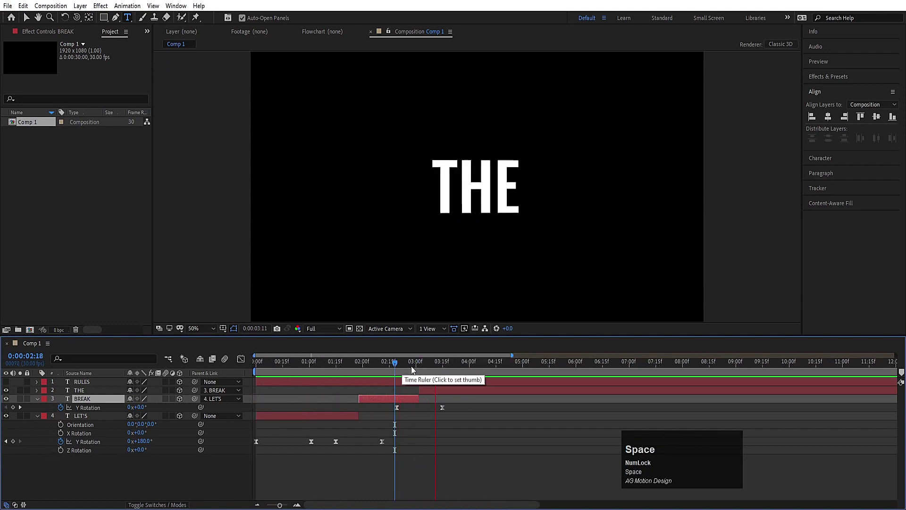
left_click(454, 414)
key("ctrl+c")
key("space")
left_click(458, 393)
key("ctrl+v")
key("u")
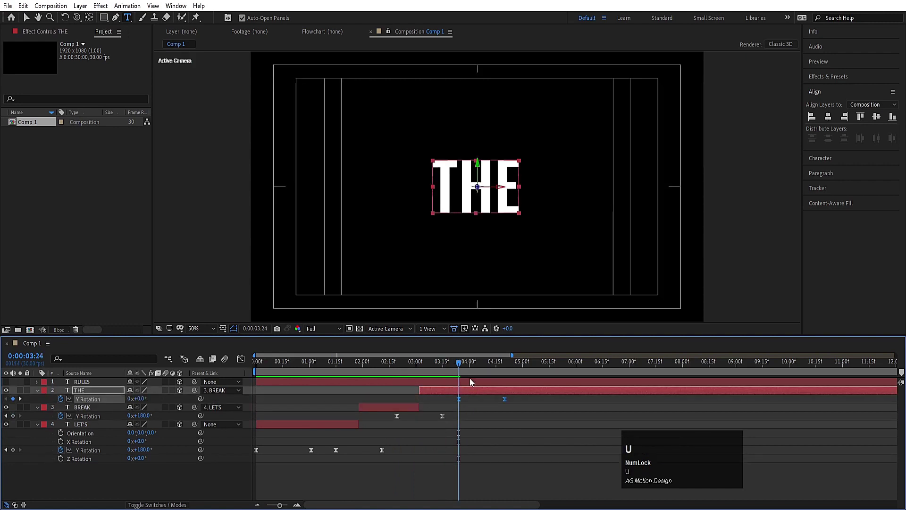
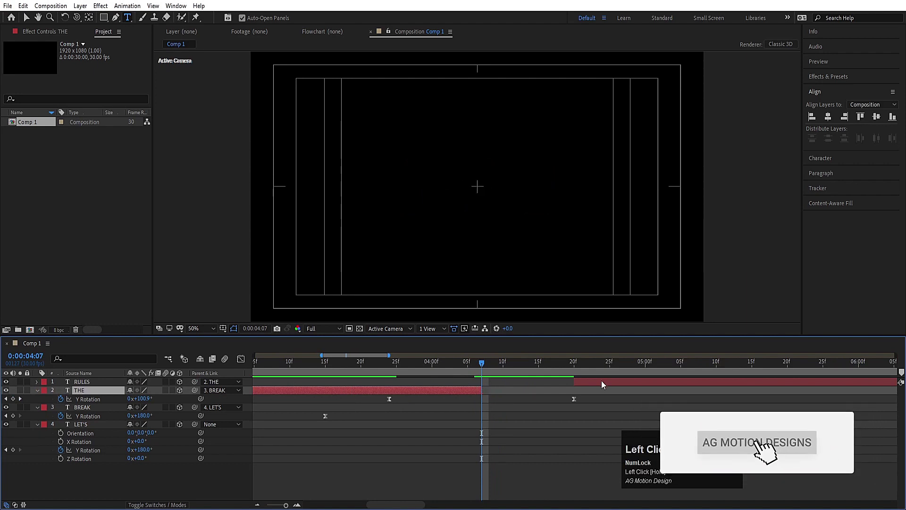
Step: Trim RULES to the current frame and keyframe its starting Y Rotation at 180°
key("[")
key("space")
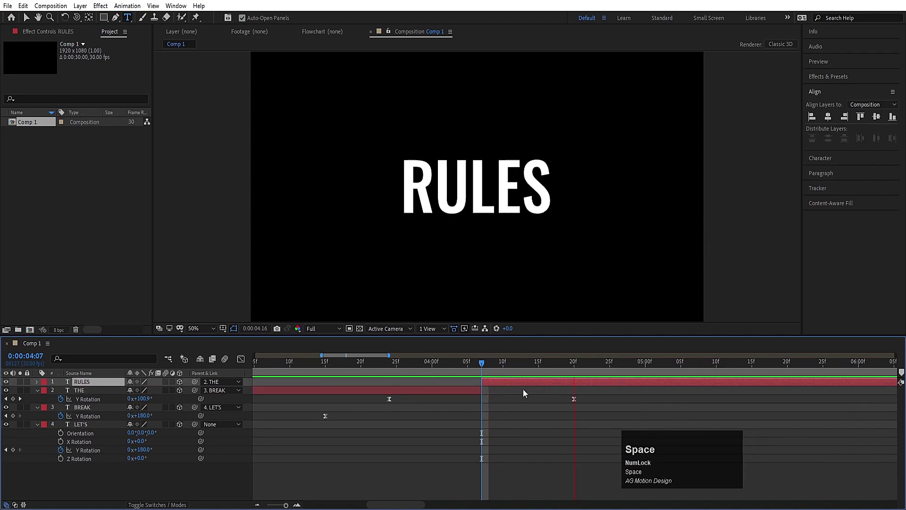
key("-")
key("-")
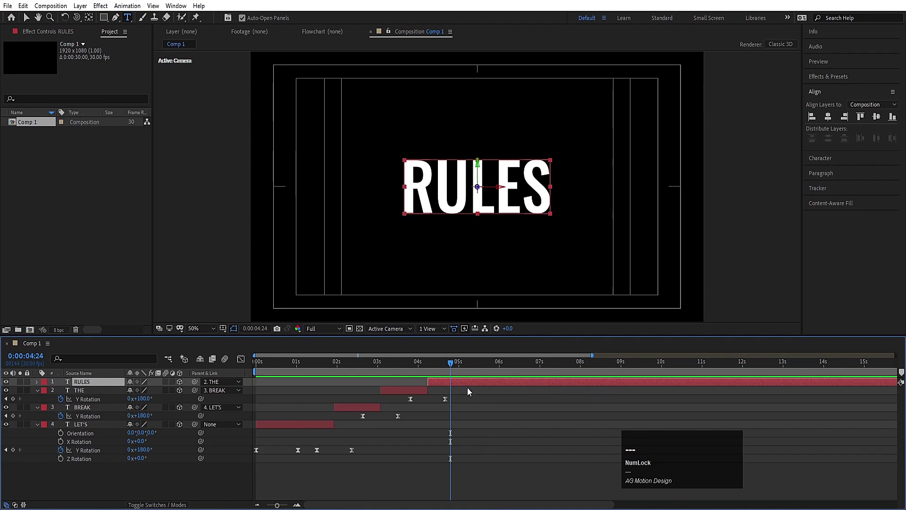
type("---U")
key("space")
left_click(462, 402)
key("ctrl+c")
left_click(451, 384)
Step: Set RULES to face forward at 0° at the end frame, collapse layers and start a new text layer
key("ctrl+v")
key("u")
key("space")
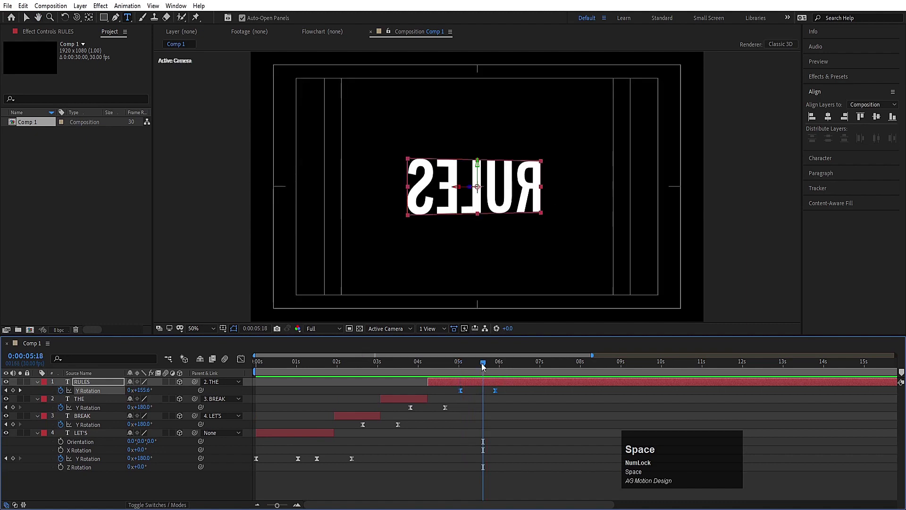
left_click(481, 365)
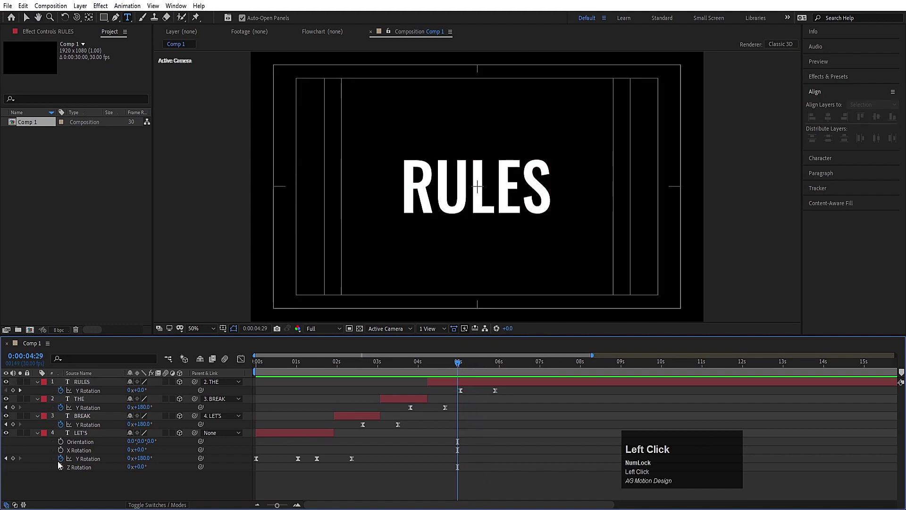
key("u")
left_click(11, 386)
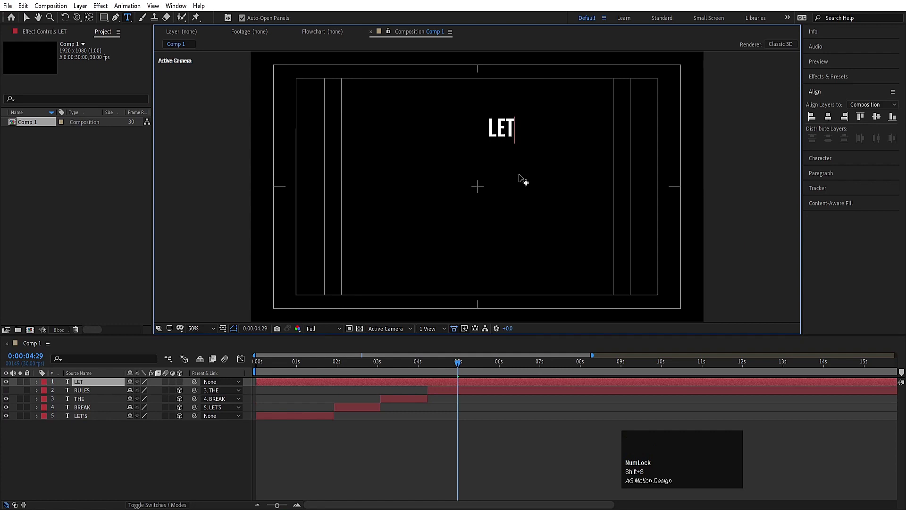
Step: Type the stacked phrase LET'S / BREAK / THE / RULES on four separate lines
key("shift+s")
key("Return")
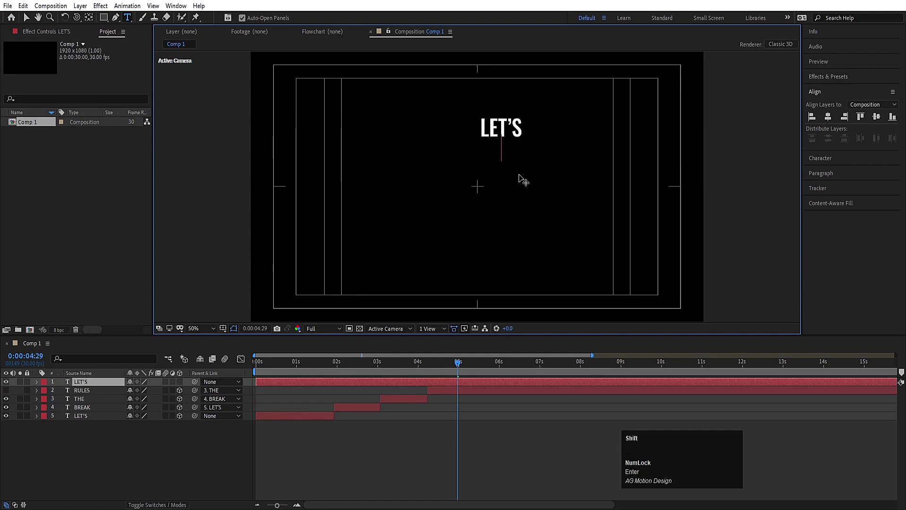
key("shift+k")
key("space")
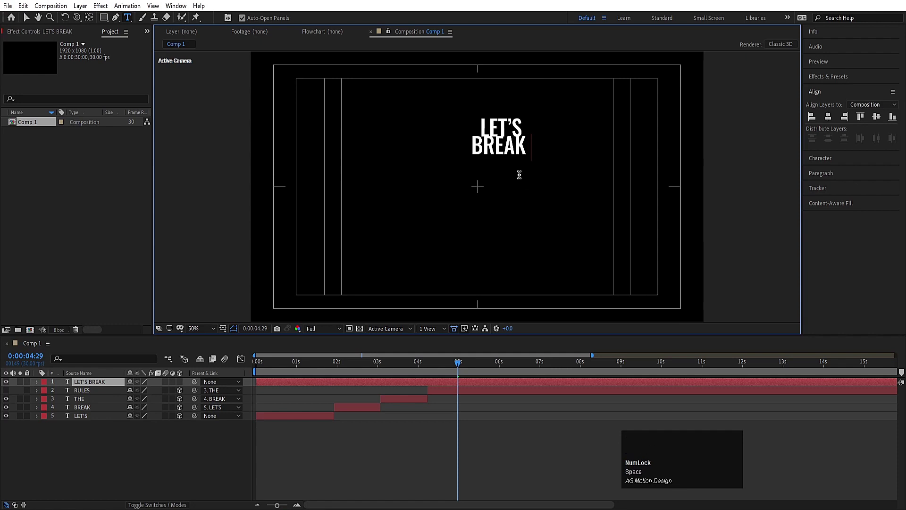
key("Return")
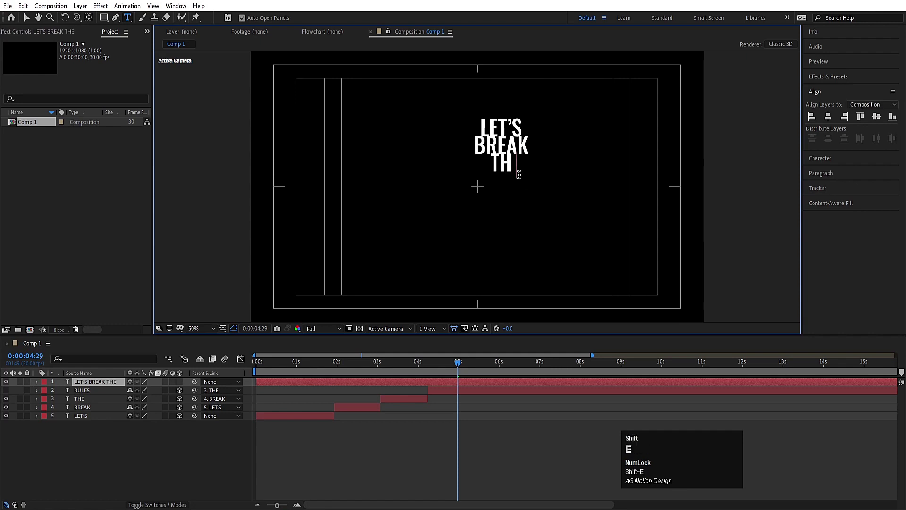
key("Return")
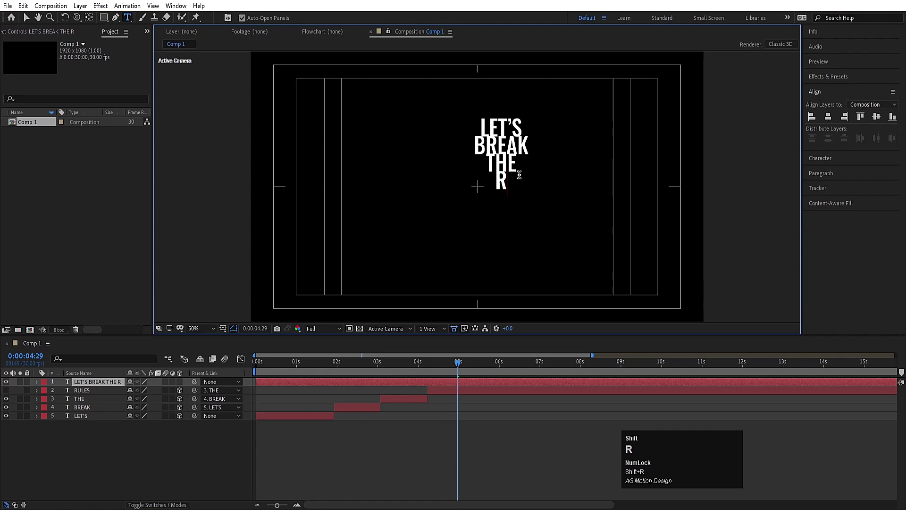
Step: Tighten the leading of the title and centre it in the composition
key("ctrl+a")
left_click_drag(825, 163, 121, 447)
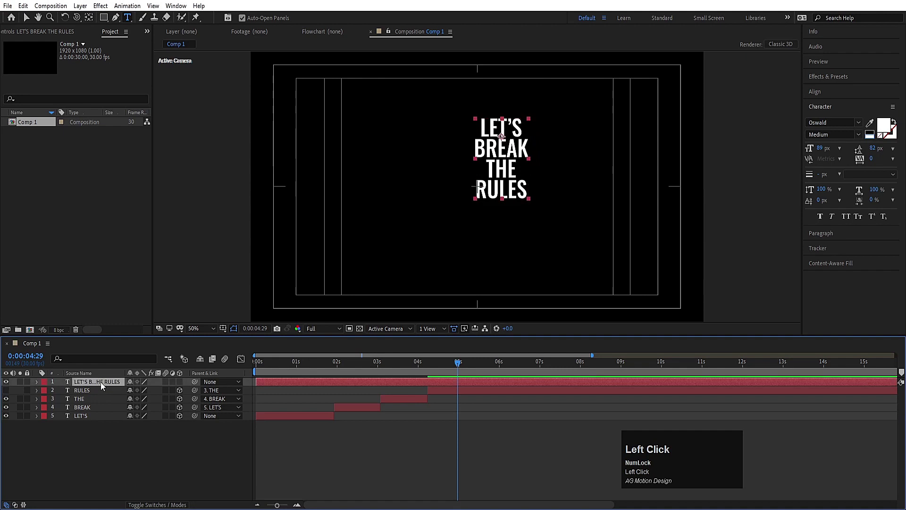
key("ctrl+alt+Home")
left_click(807, 97)
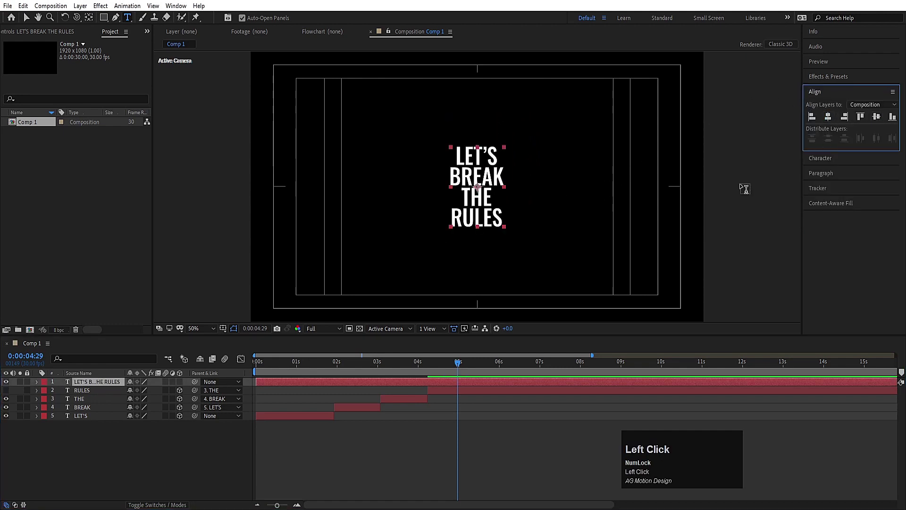
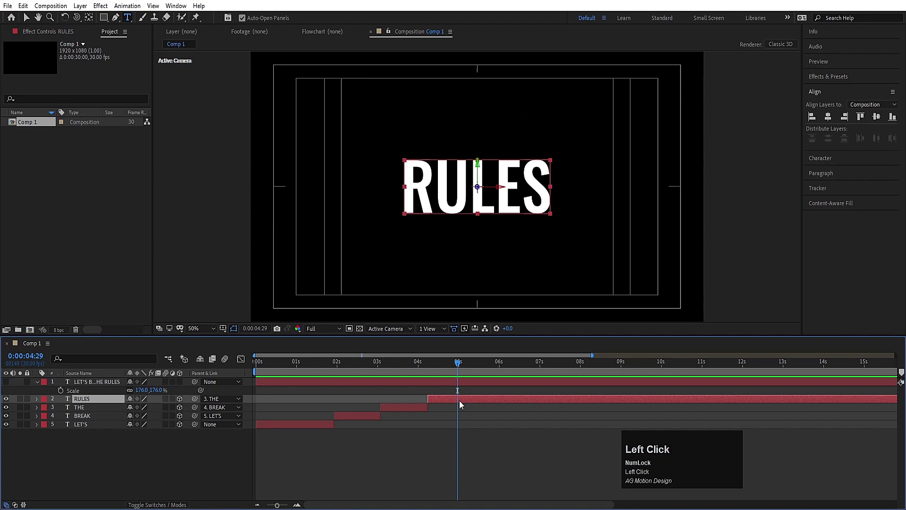
Step: Enlarge the stacked title and trim its in-point to RULES's last keyframe
key("u")
left_click_drag(458, 364, 477, 366)
key("Page_Up")
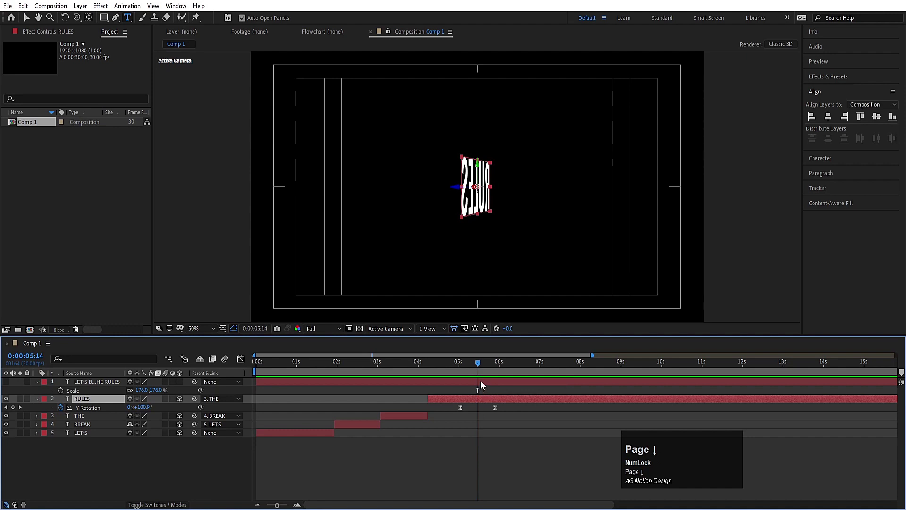
left_click(483, 385)
key("[")
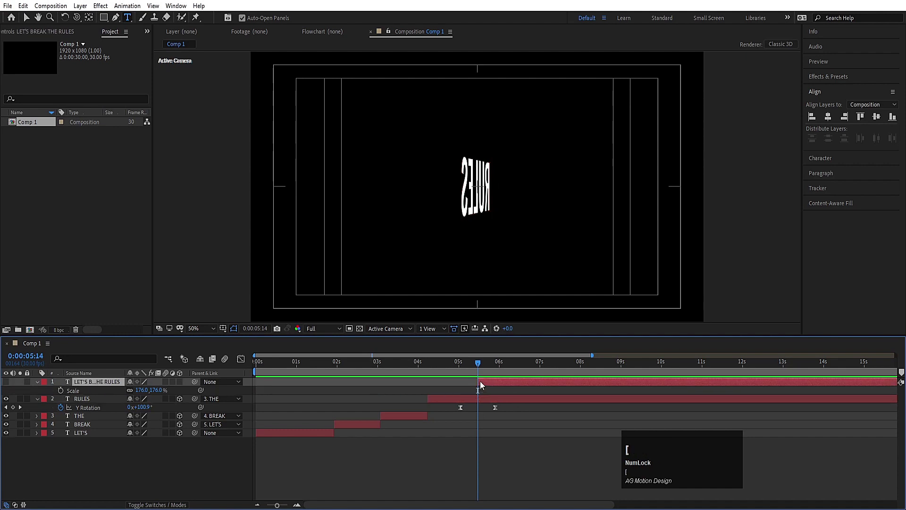
Step: Pick-whip the title layer's Parent to RULES so it turns with it
key("k")
left_click_drag(9, 386, 480, 366)
key("k")
left_click_drag(182, 383, 495, 368)
key("=")
key("=")
left_click(489, 363)
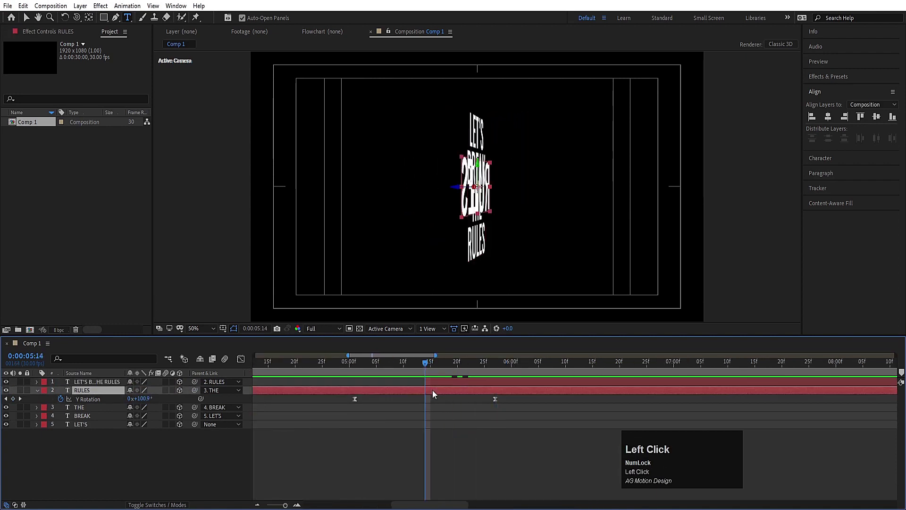
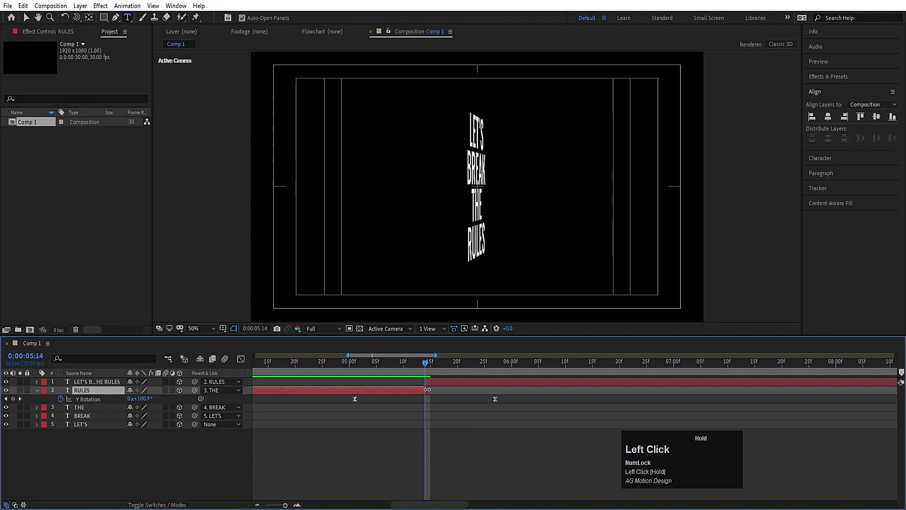
Step: Set the LET'S text Fill Color to red
key("space")
left_click(475, 364)
left_click_drag(282, 367, 305, 445)
key("u")
key("space")
left_click(282, 420)
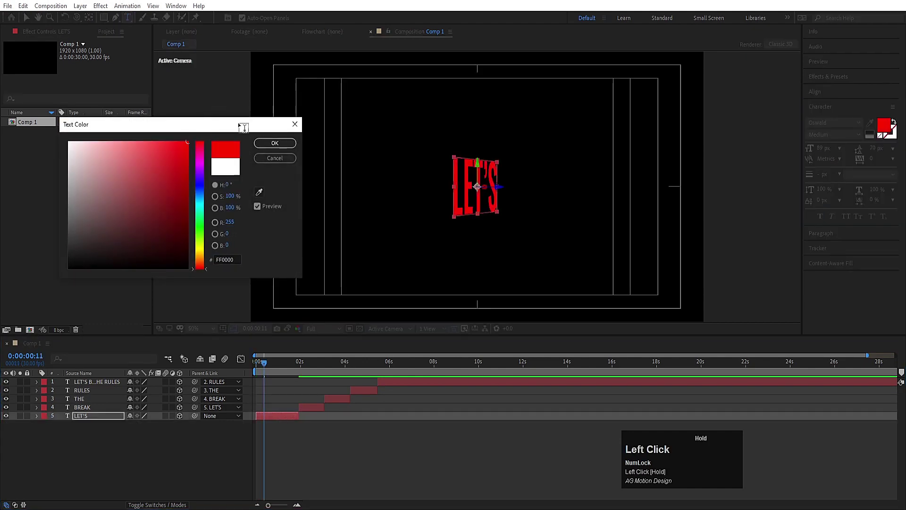
key("space")
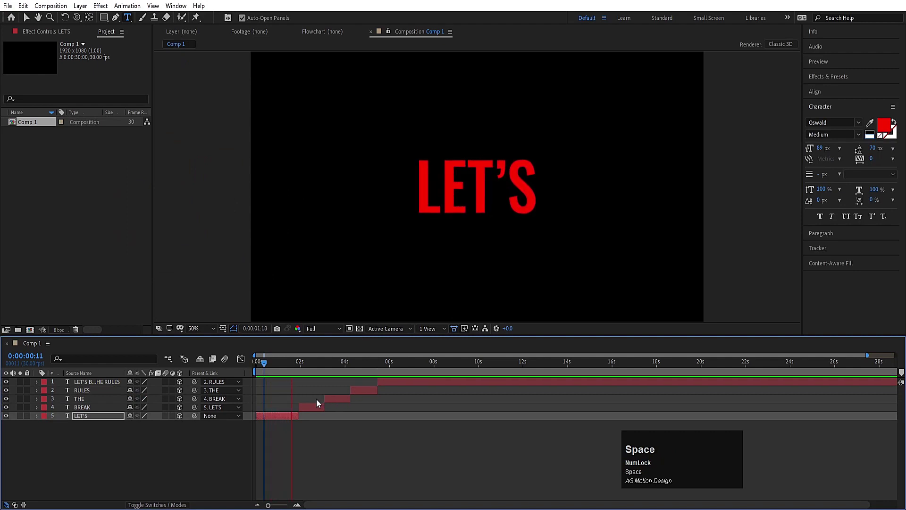
Step: Set the THE text Fill Color to blue
key("space")
left_click(337, 402)
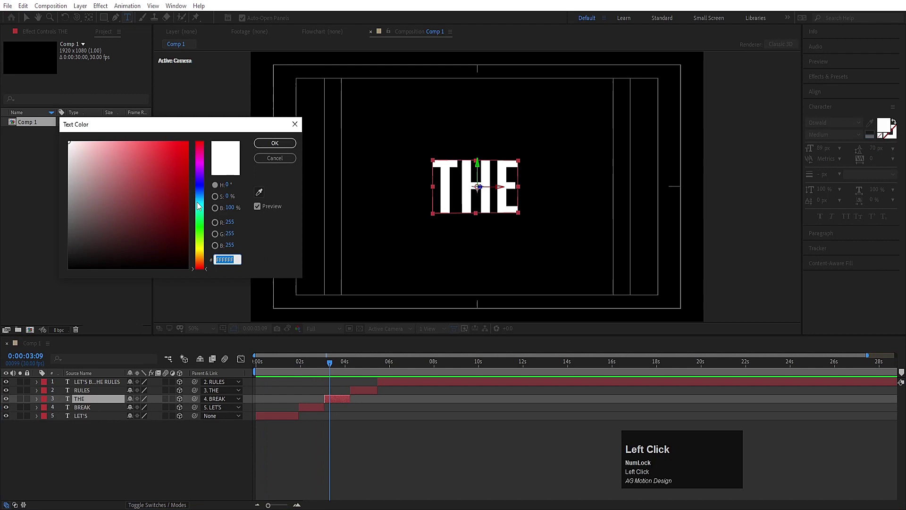
key("space")
left_click_drag(373, 394, 272, 147)
key("space")
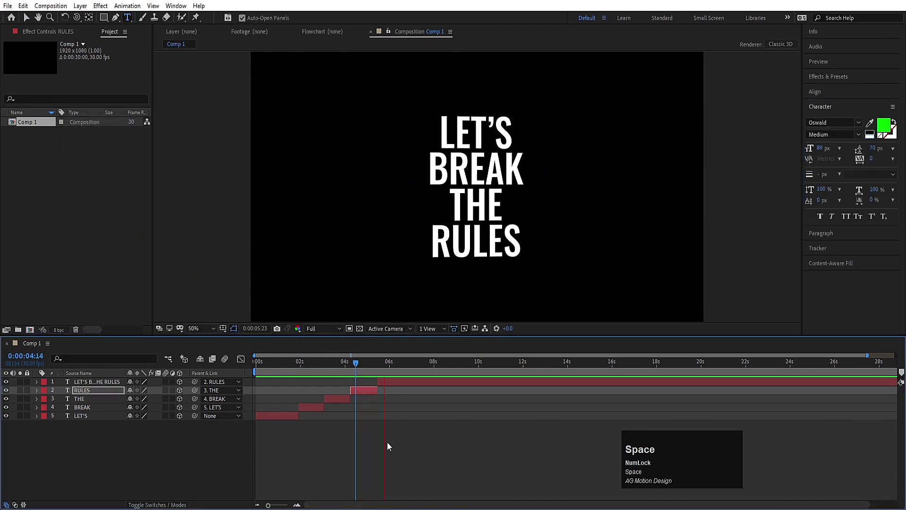
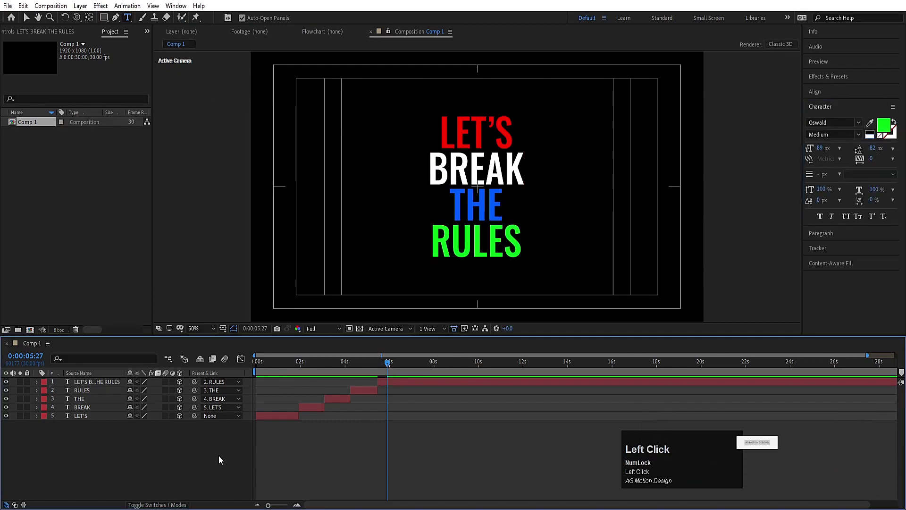
key("ctrl+a")
left_click(168, 420)
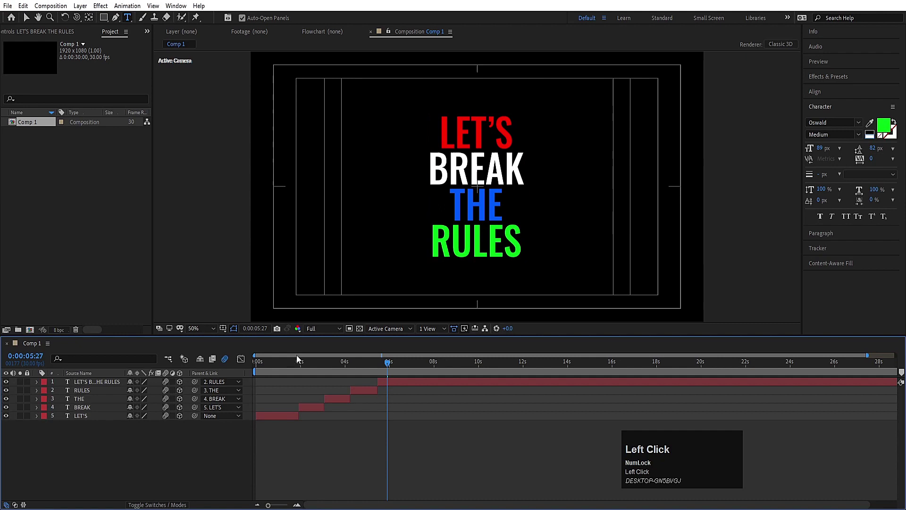
key("space")
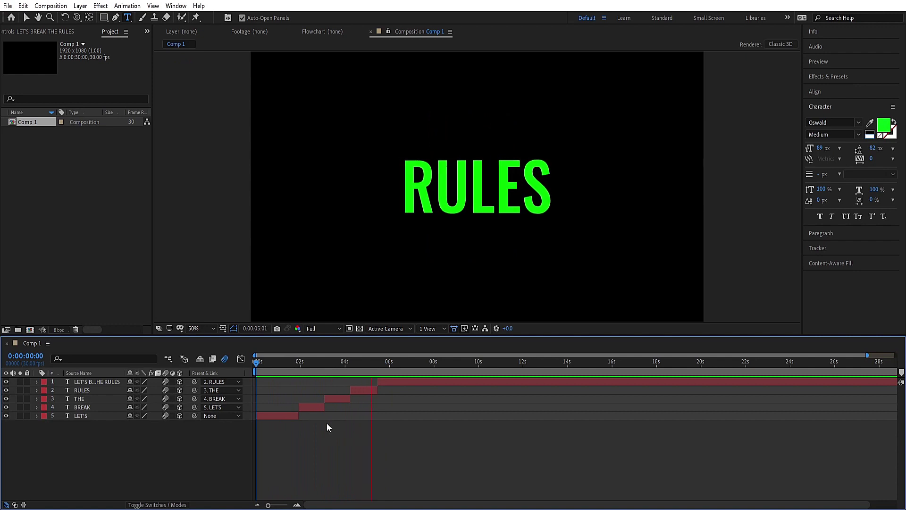
key("space")
key("Num_Lock")
key("n")
key("space")
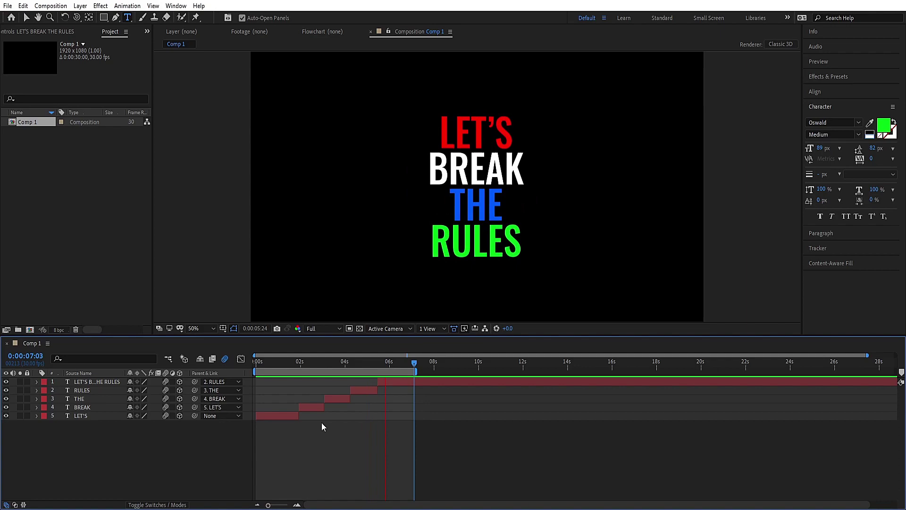
key("space")
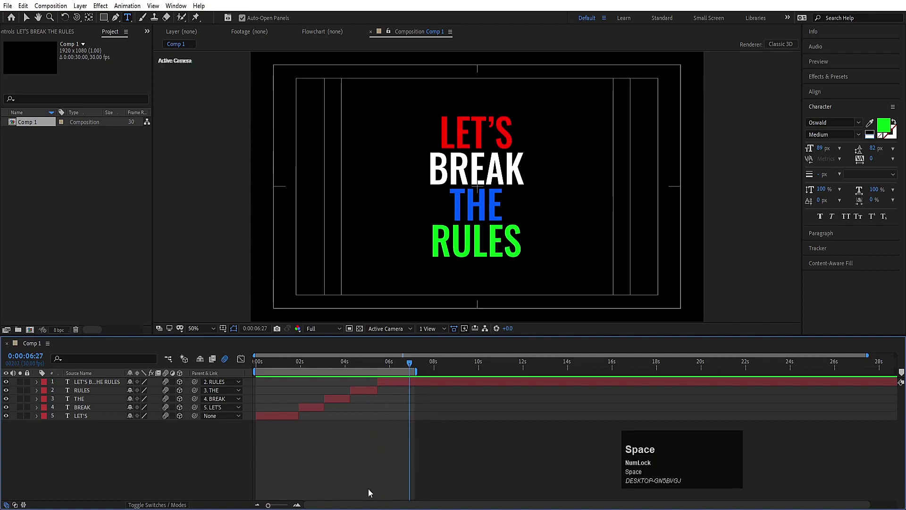